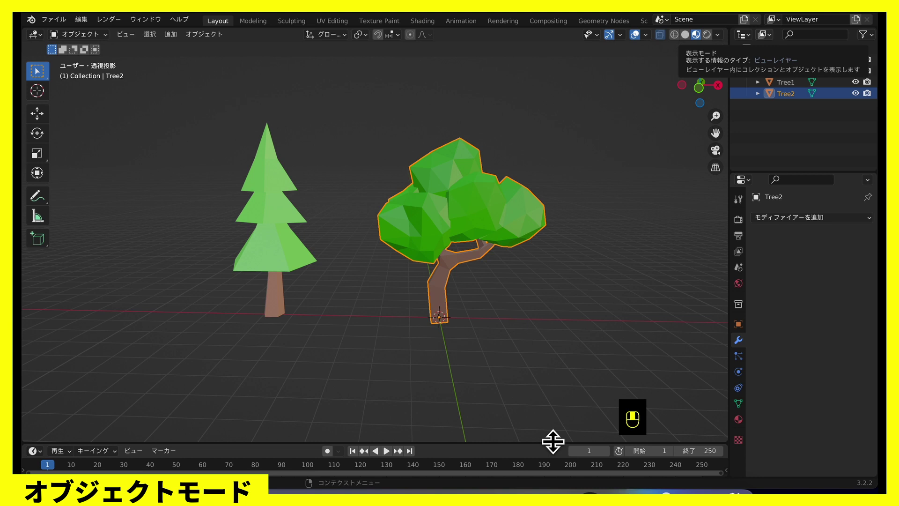
Step: Inspect both trees, try scaling the broadleaf tree, then undo the scale attempts
left_click_drag(426, 430, 316, 327)
left_click(316, 326)
left_click_drag(316, 327, 395, 325)
scroll("up", 3)
scroll("up", 3)
scroll("down", 3)
key("s")
left_click(480, 314)
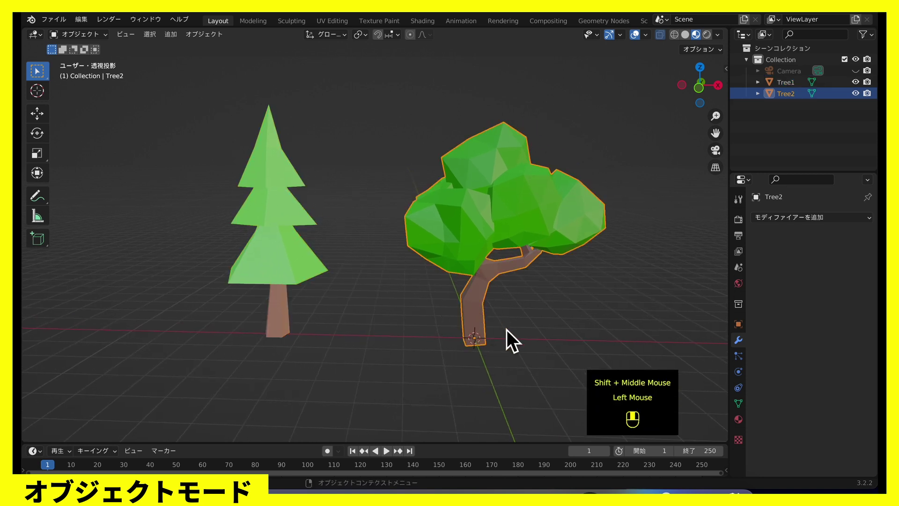
left_click_drag(467, 331, 731, 61)
key("s")
left_click_drag(731, 61, 566, 319)
key("super+z")
key("super+z")
Step: Orbit around the trees to examine the trunks and start a rotation
scroll("down", 3)
scroll("up", 3)
scroll("down", 3)
scroll("down", 3)
middle_click(569, 323)
scroll("up", 3)
scroll("down", 3)
left_click_drag(539, 308, 450, 266)
scroll("up", 3)
middle_click(477, 299)
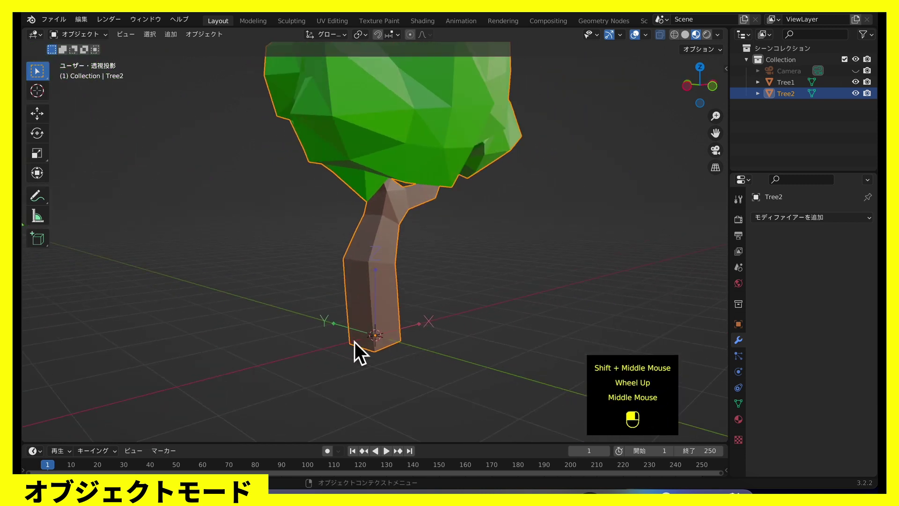
left_click_drag(436, 246, 446, 336)
key("r")
left_click_drag(447, 336, 449, 291)
scroll("down", 3)
scroll("up", 3)
Step: Select the conifer Tree1 and rotate it 90 degrees about the global X axis
left_click(345, 297)
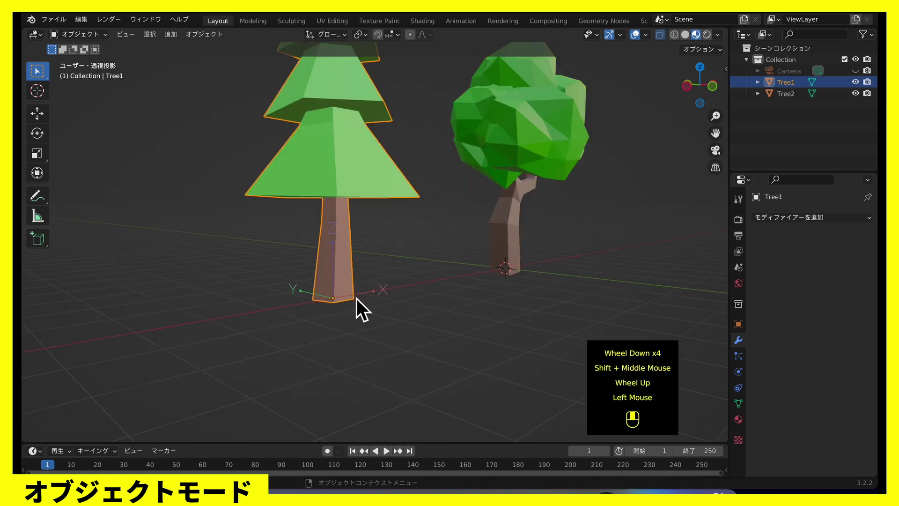
scroll("up", 3)
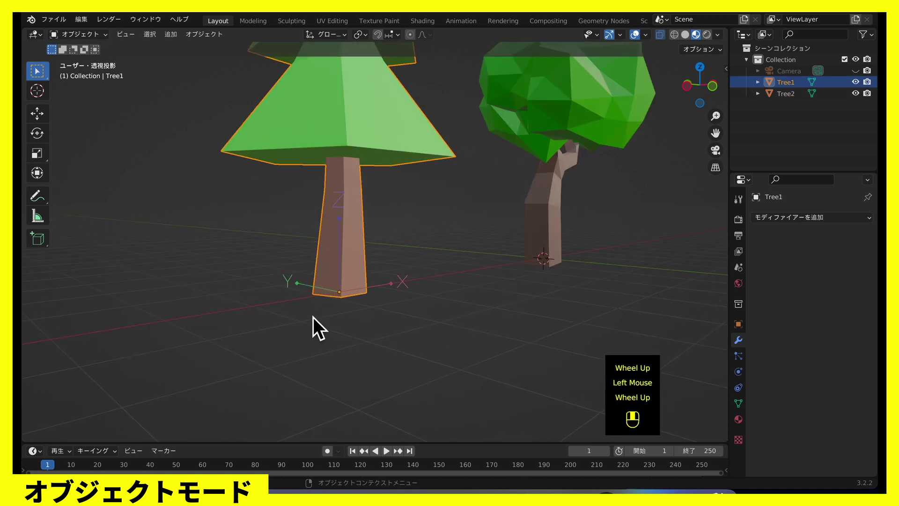
key("r")
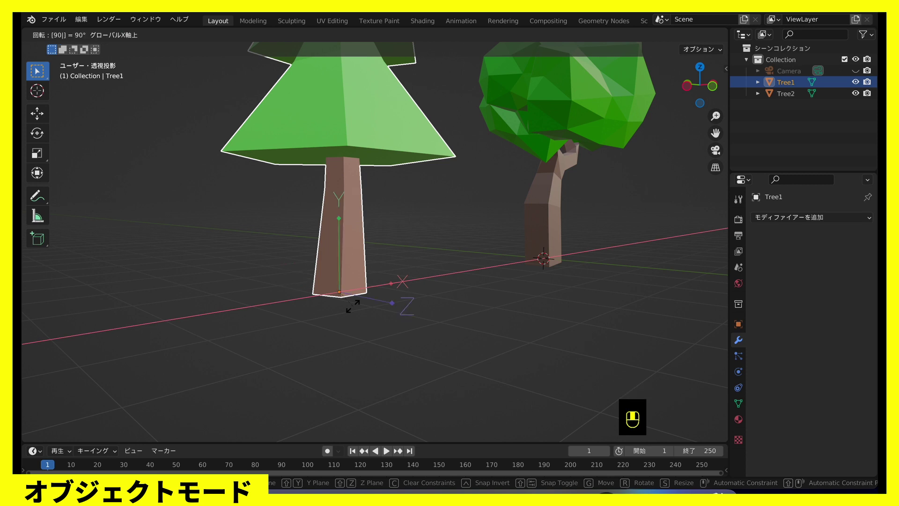
scroll("down", 3)
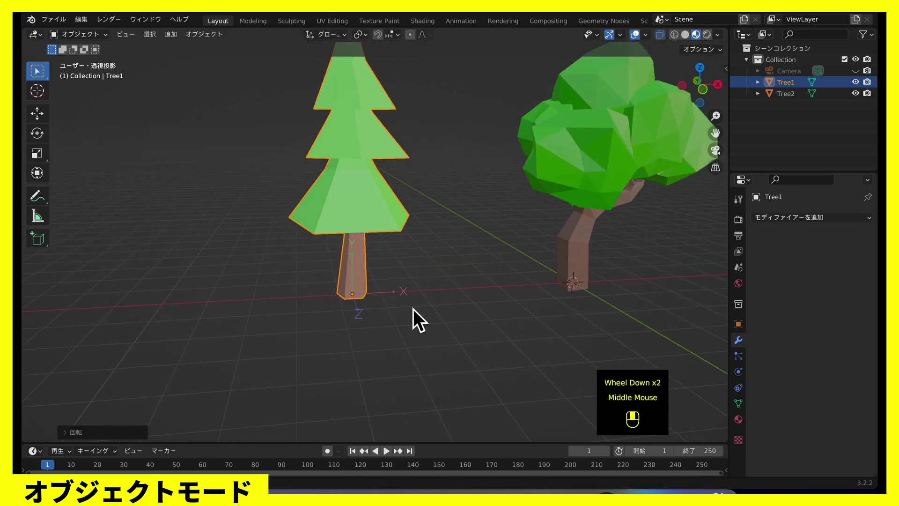
Step: Select the broadleaf tree and add the conifer tree to the selection
left_click_drag(462, 301, 731, 62)
scroll("down", 3)
left_click_drag(732, 63, 265, 250)
scroll("down", 3)
middle_click(265, 250)
left_click(256, 250)
left_click_drag(248, 248, 425, 253)
left_click(424, 253)
left_click_drag(425, 253, 484, 255)
Step: Move both trees into a new collection to be named Tree
key("m")
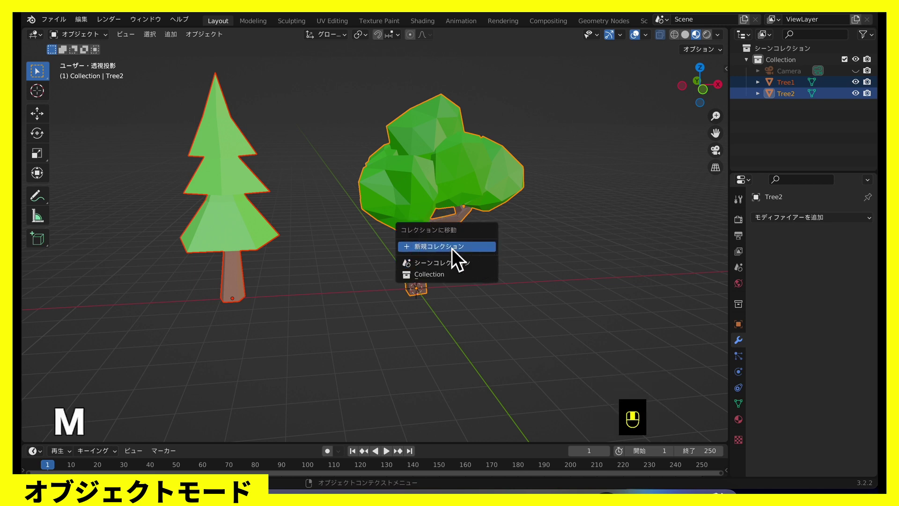
left_click(453, 244)
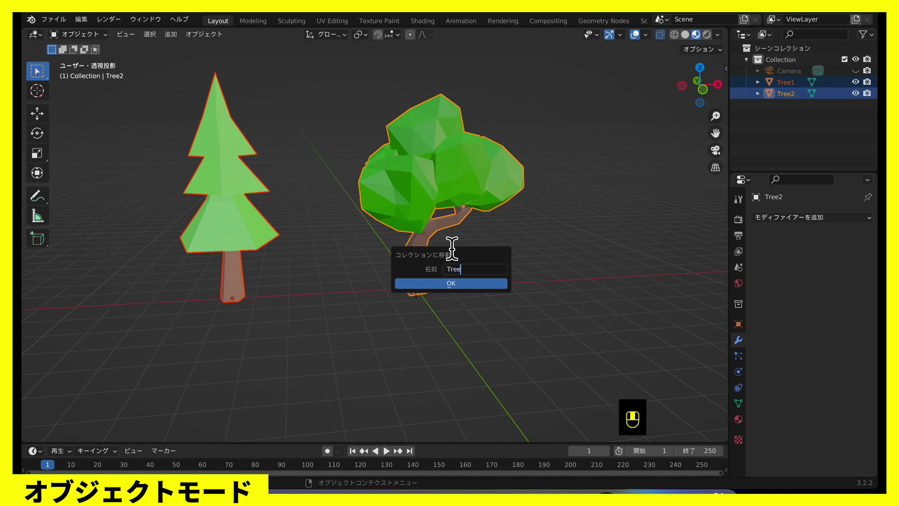
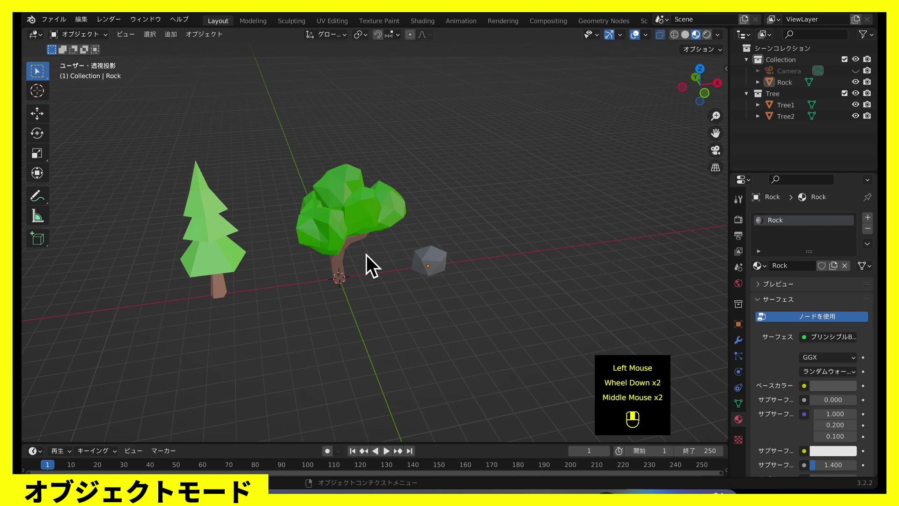
Step: Add a large ground plane, subdivide it with 100 cuts and return to object mode
left_click_drag(373, 262, 374, 261)
key("shift+a")
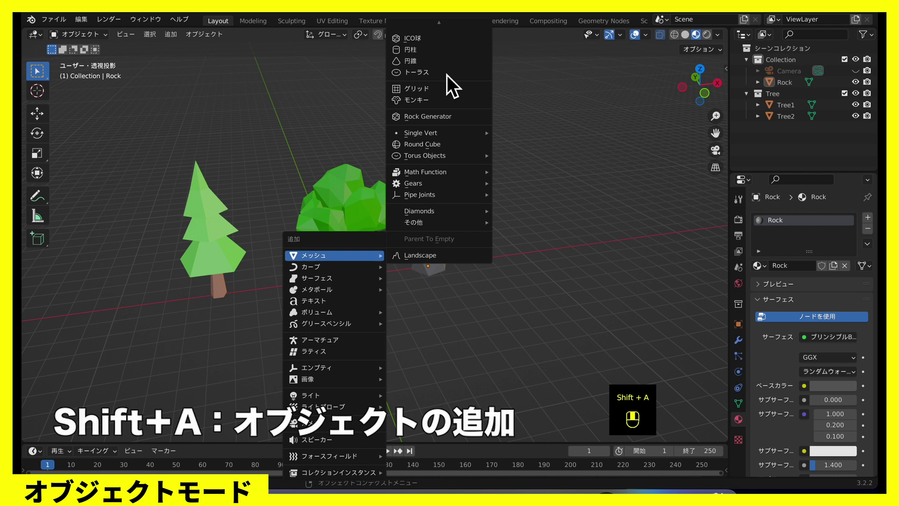
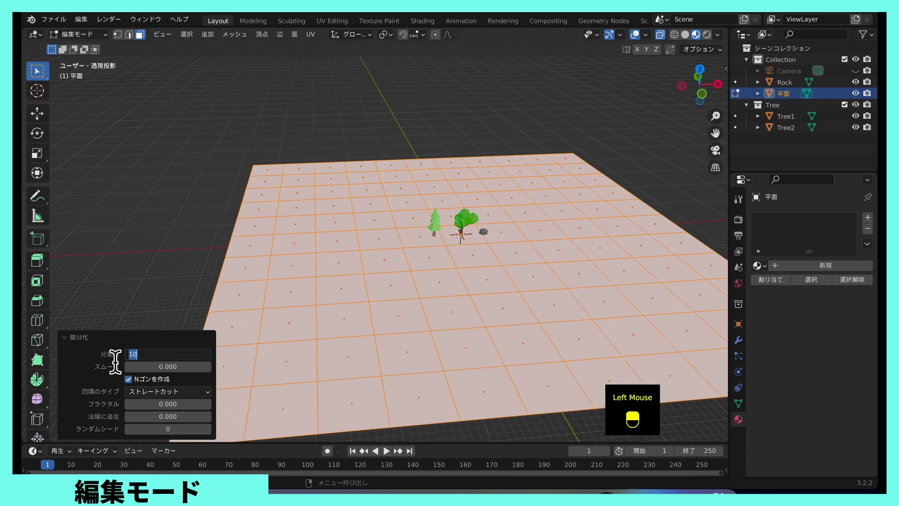
left_click_drag(108, 361, 150, 357)
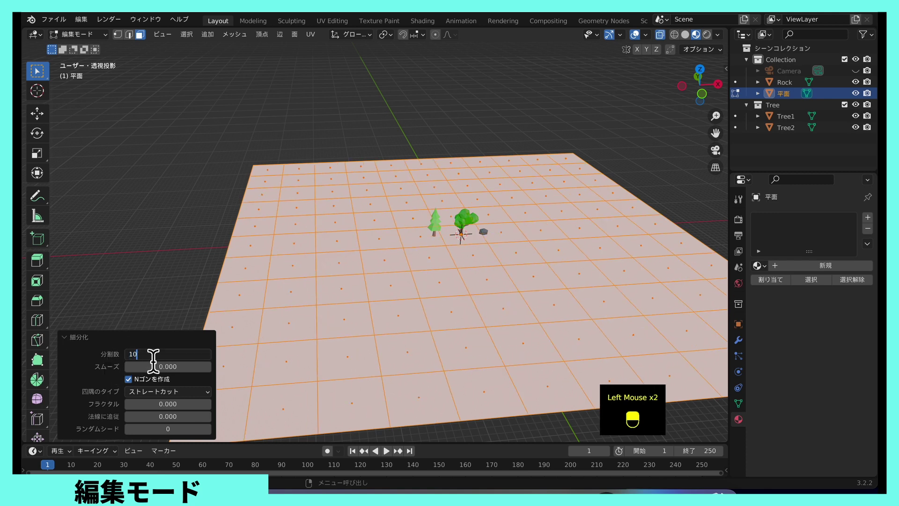
key("0")
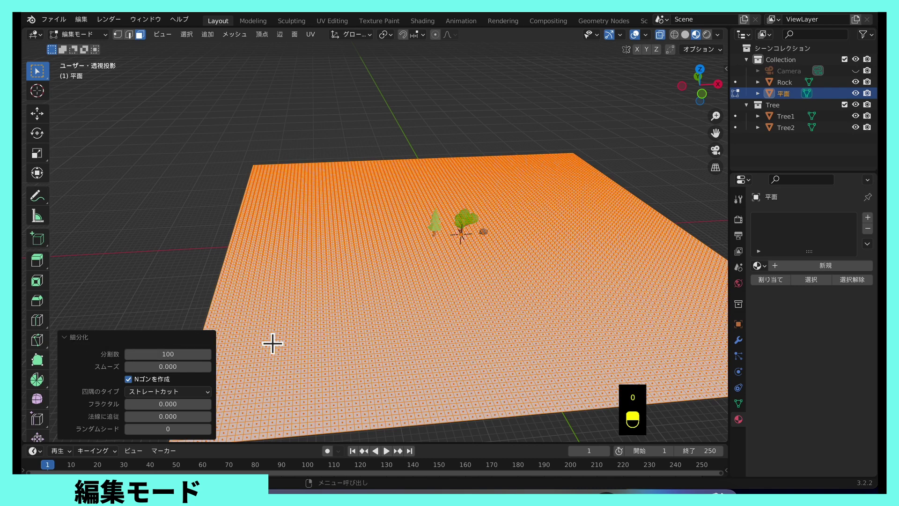
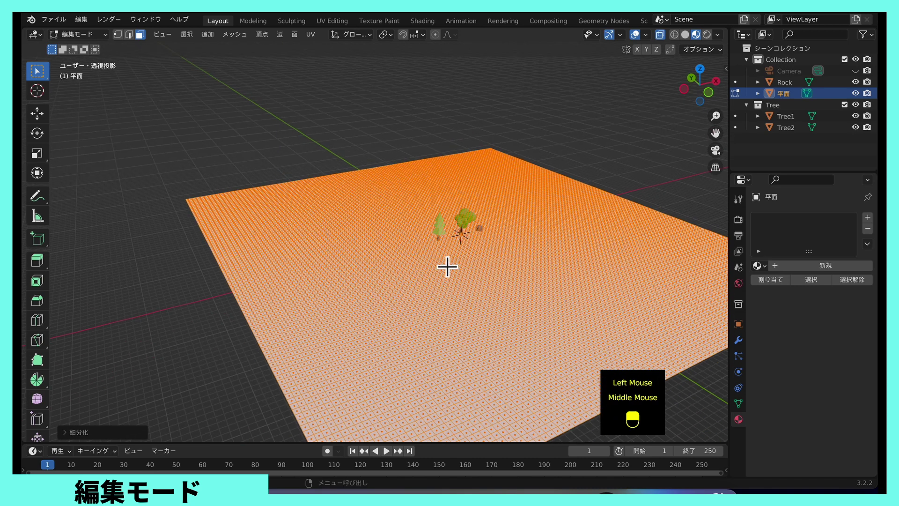
scroll("down", 3)
key("Tab")
scroll("down", 3)
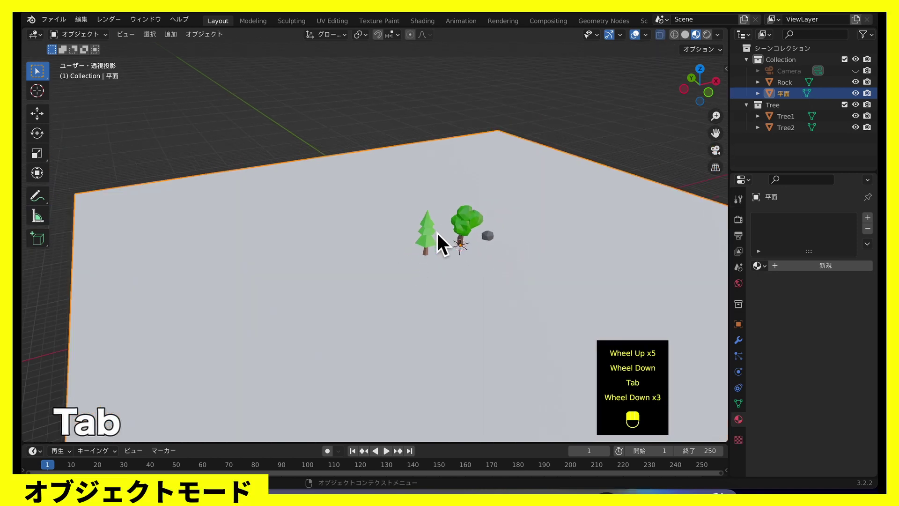
Step: Select both trees and the rock and move them along X off the ground plane
middle_click(415, 244)
scroll("down", 3)
scroll("up", 3)
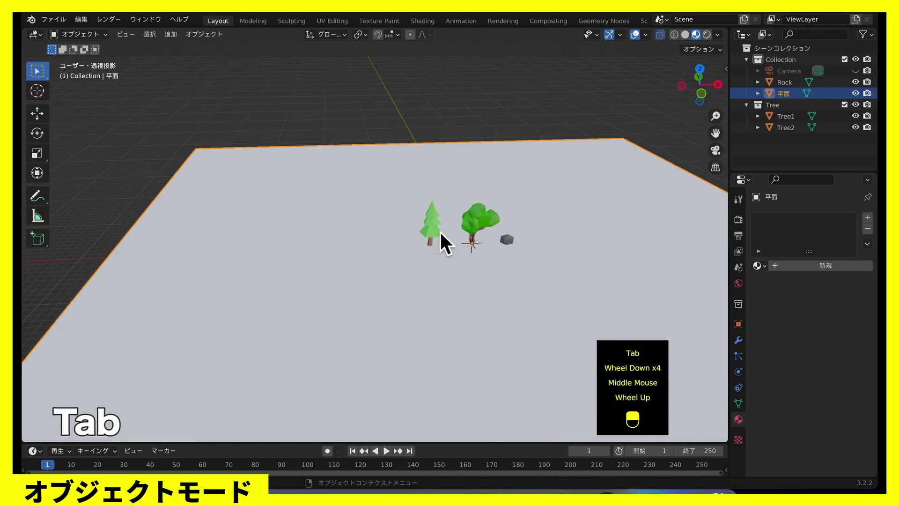
left_click(445, 239)
scroll("up", 3)
left_click(479, 238)
left_click(514, 247)
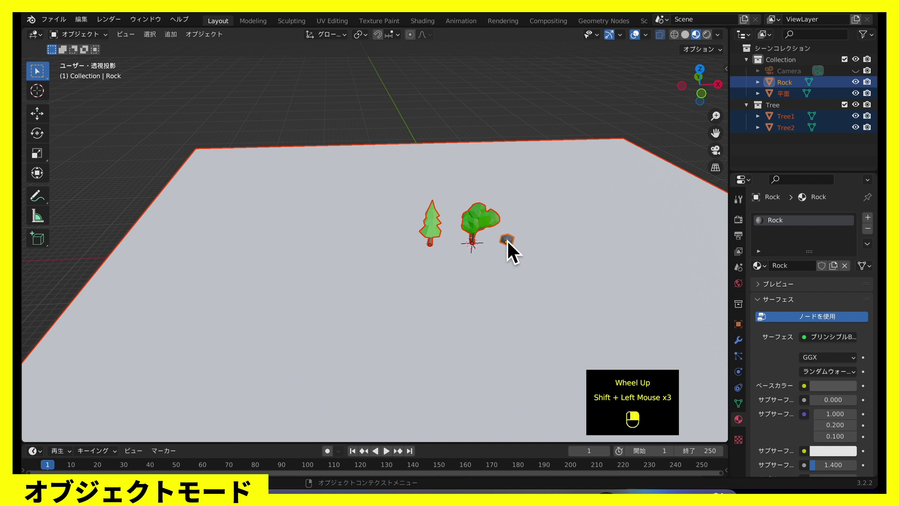
scroll("down", 3)
left_click_drag(497, 246, 512, 250)
left_click(512, 250)
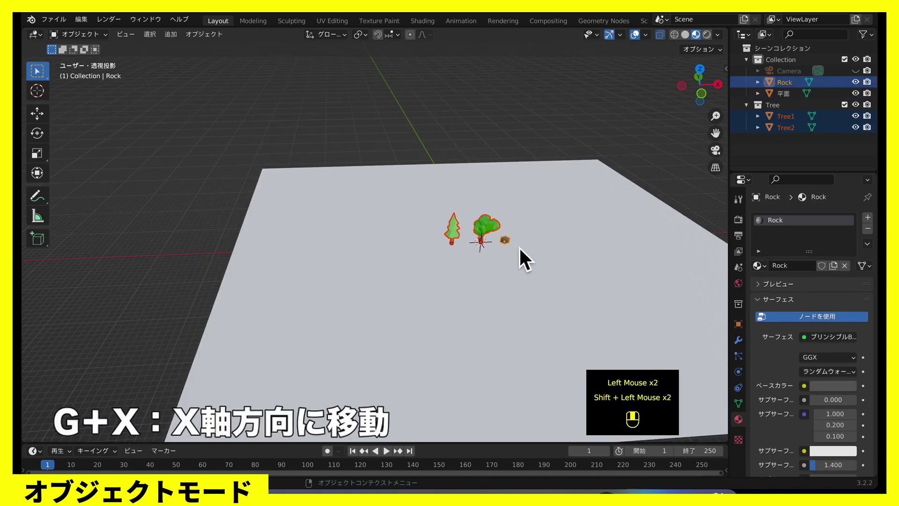
key("g")
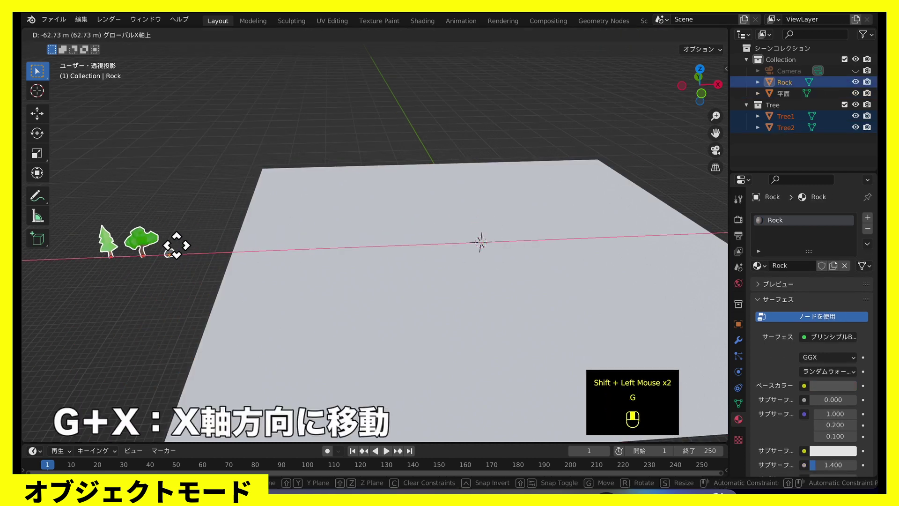
scroll("down", 3)
Step: Save the scene as Autumn.blend and select the ground plane
key("super+s")
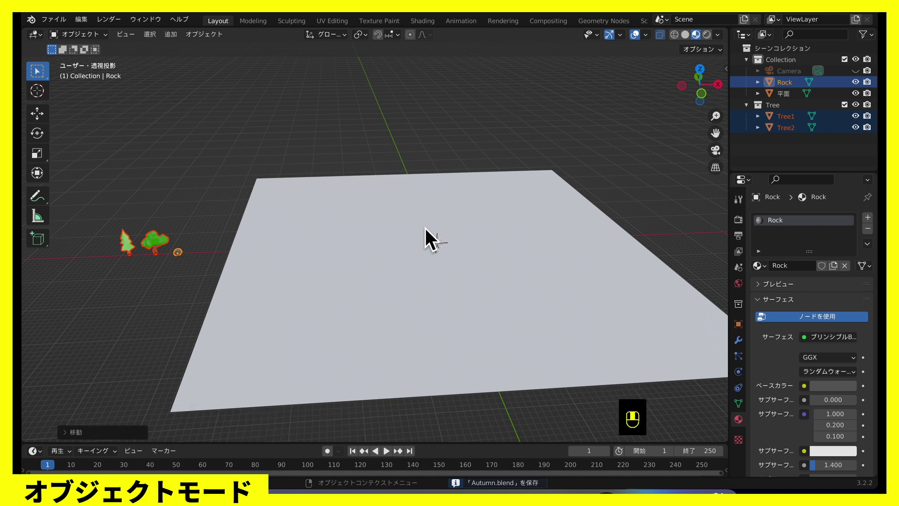
key("super+s")
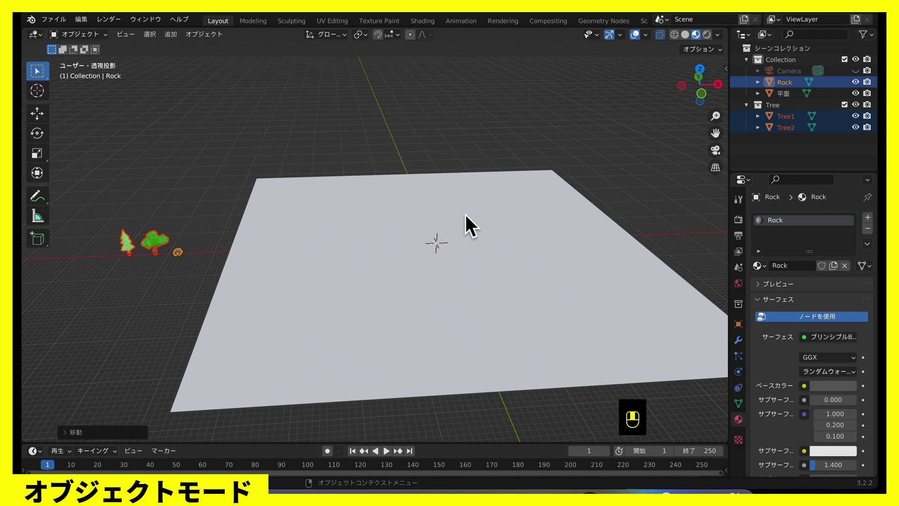
middle_click(396, 254)
scroll("down", 3)
left_click(350, 273)
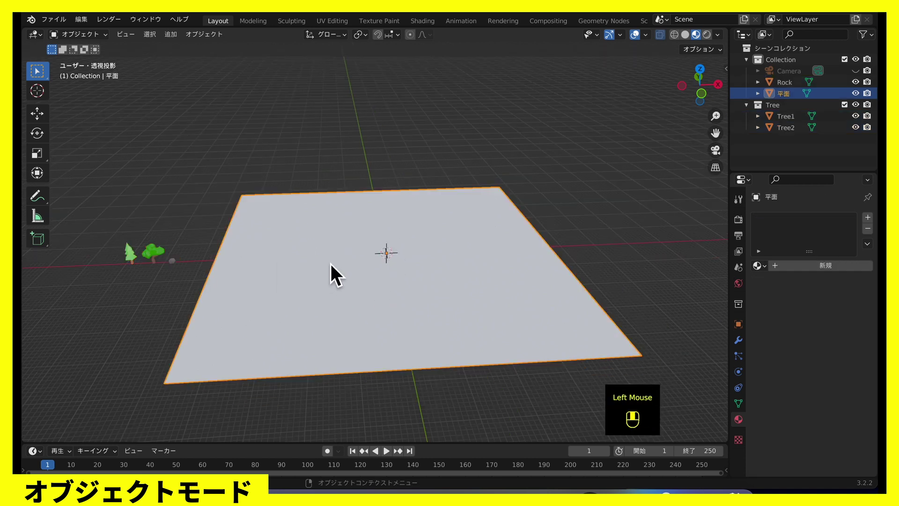
Step: Weight-paint blotches on the plane, rename the vertex group Rock, and save
key("ctrl+Tab")
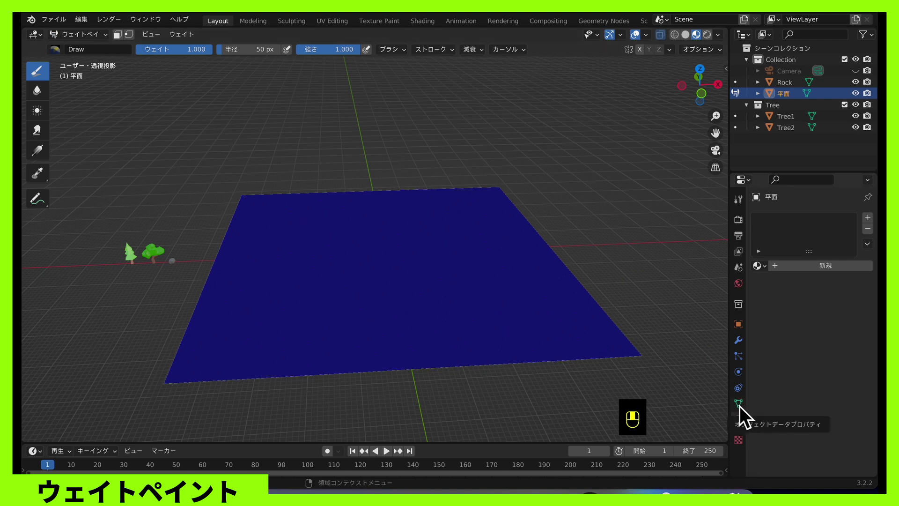
left_click(743, 413)
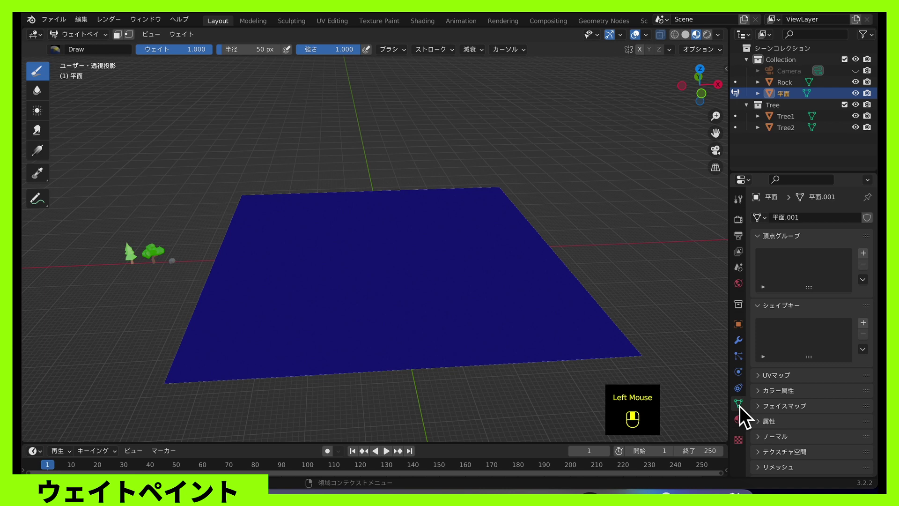
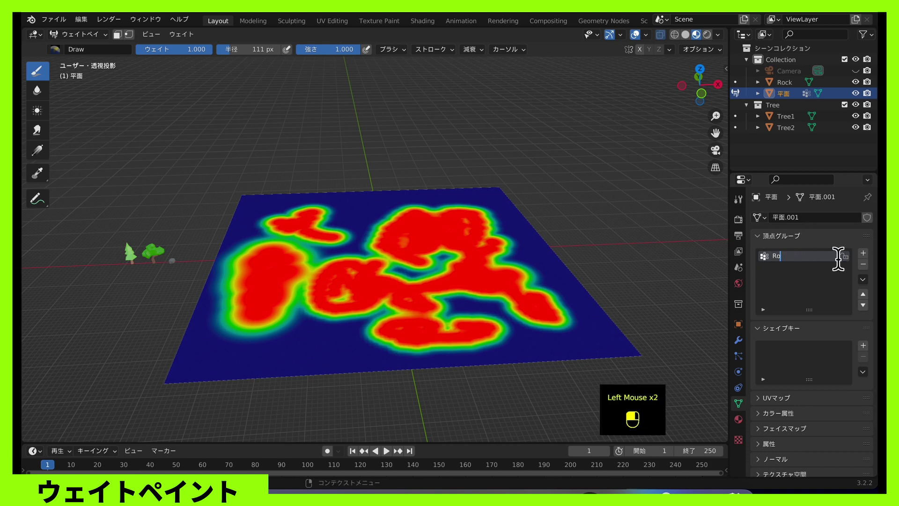
key("super+s")
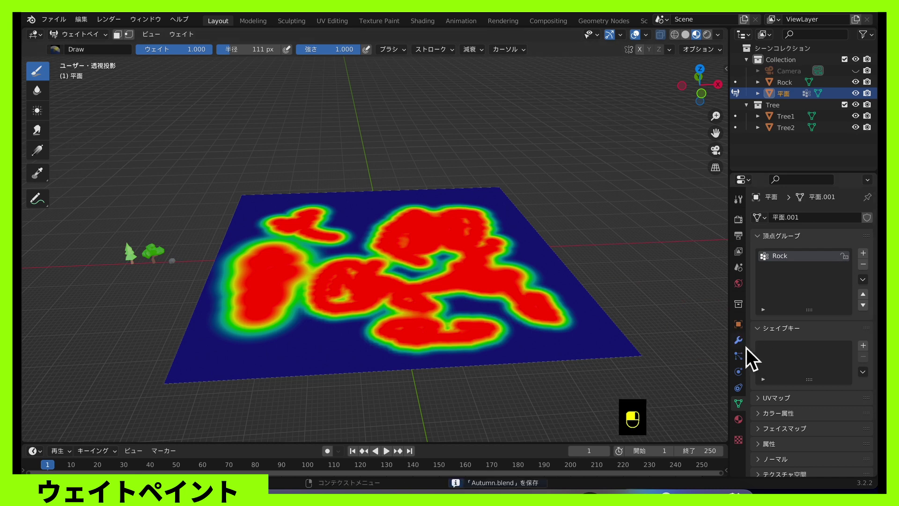
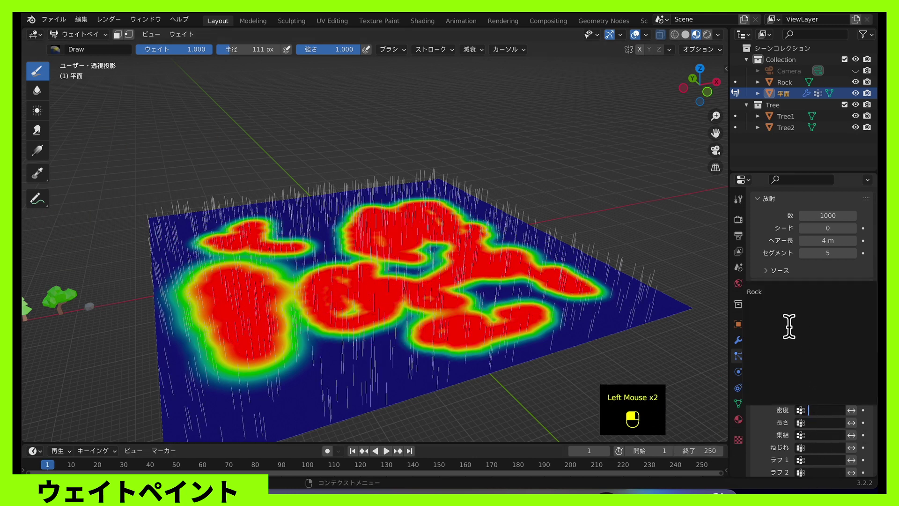
Step: Drive the hair particle density with the Rock group and render particles as the Rock object
middle_click(788, 337)
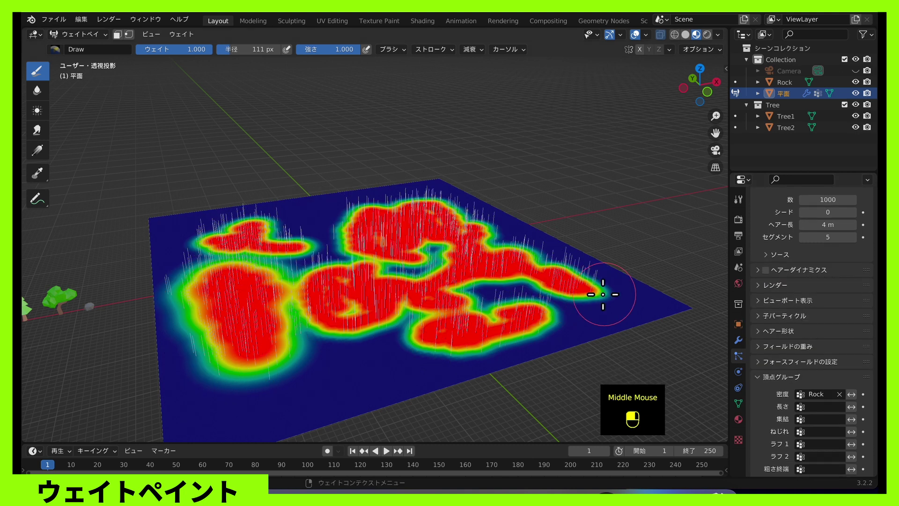
scroll("down", 3)
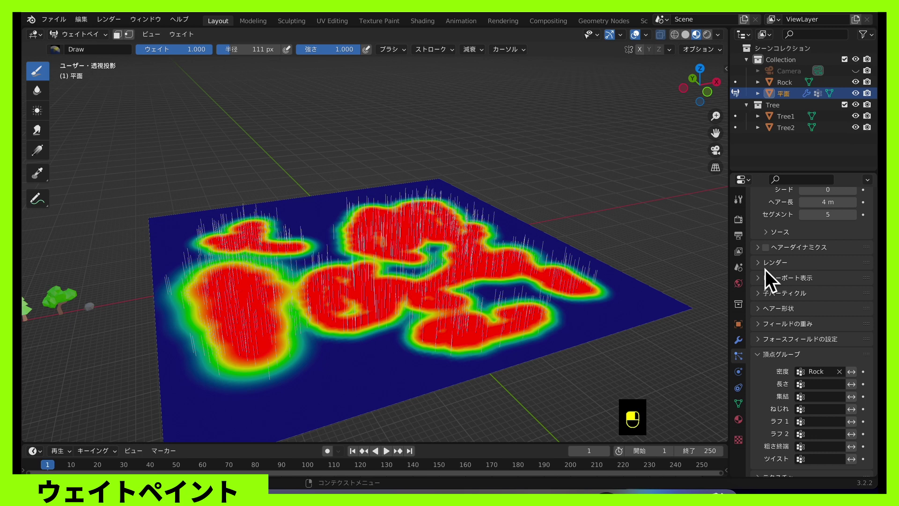
left_click(767, 274)
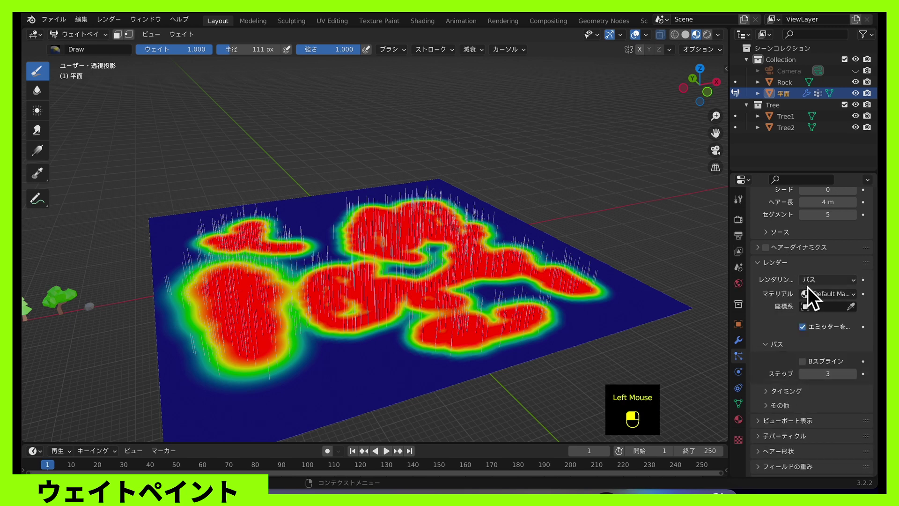
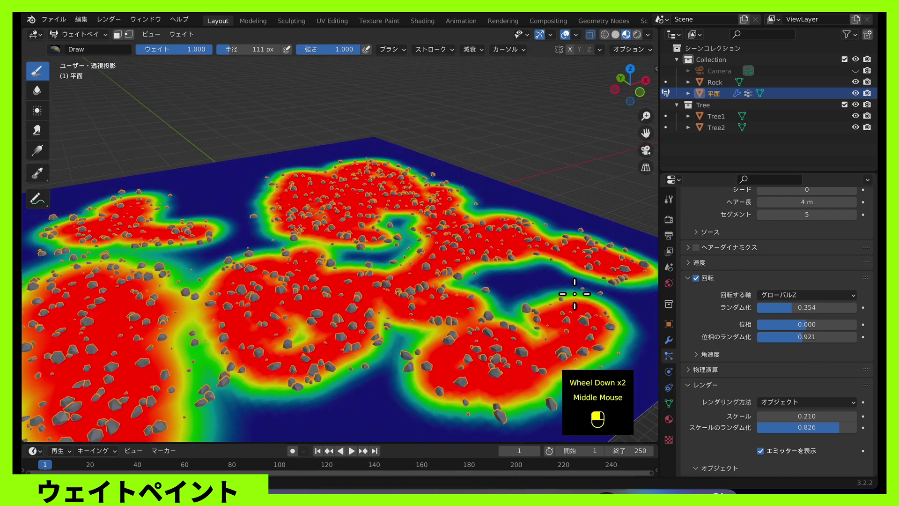
Step: Shrink the scattered rocks to scale 0.150, save, and lower the emission number
scroll("down", 3)
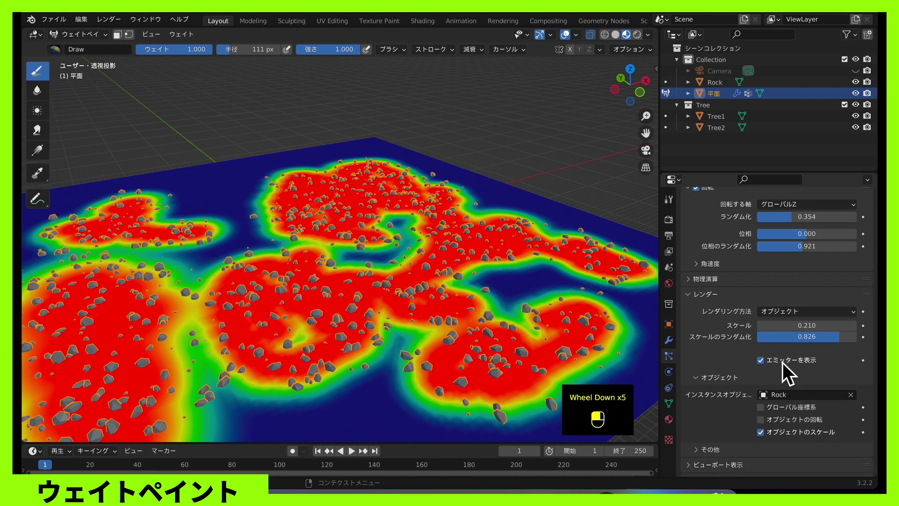
scroll("down", 3)
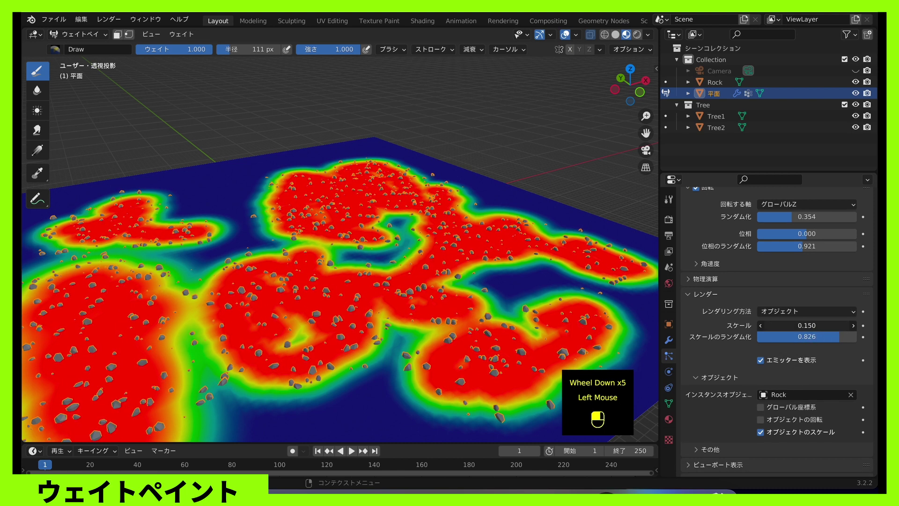
scroll("up", 3)
scroll("up", 3)
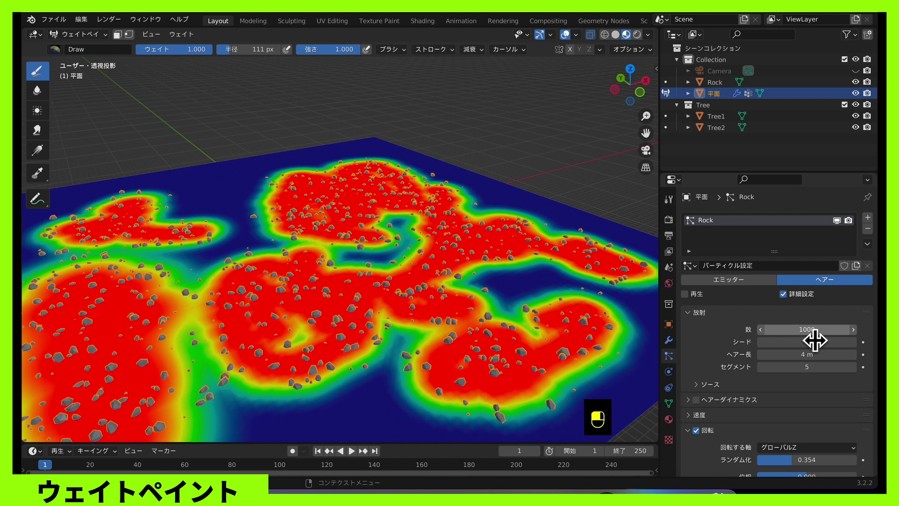
key("super+s")
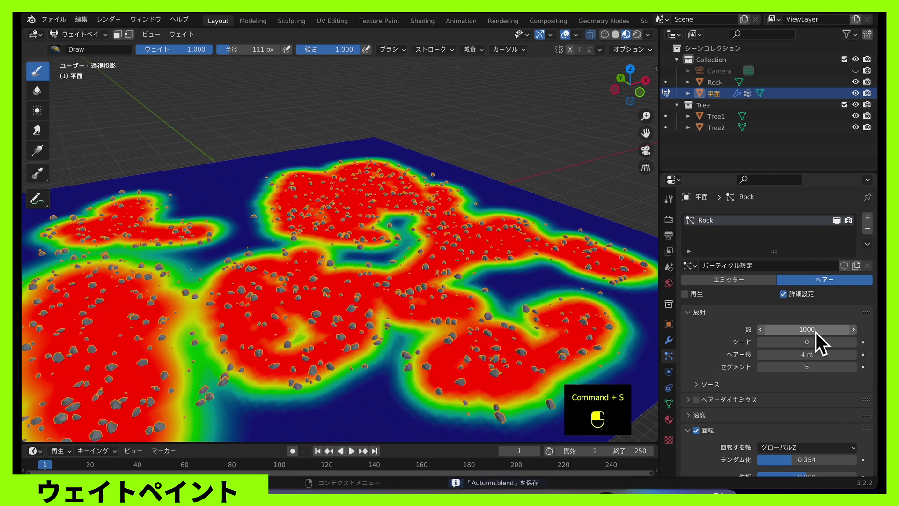
left_click_drag(758, 338, 815, 337)
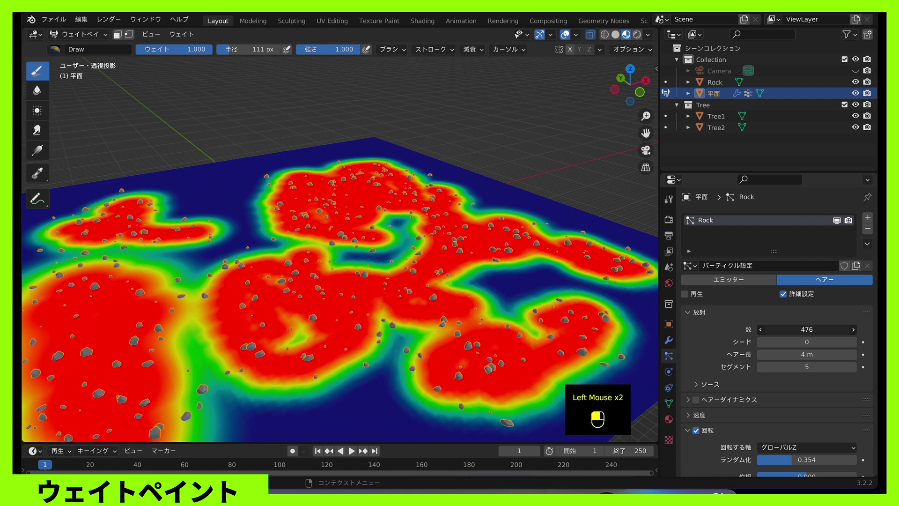
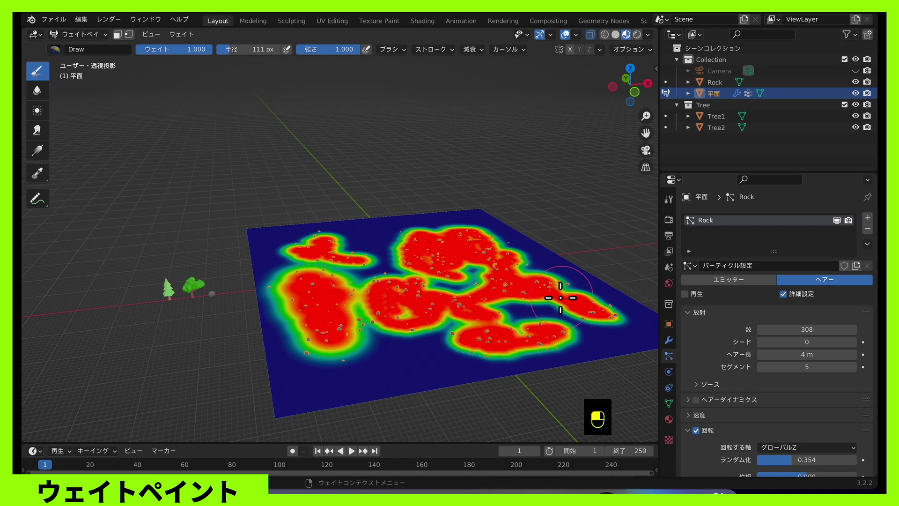
Step: Switch to object mode and give the plane a light green base color material
key("ctrl+Tab")
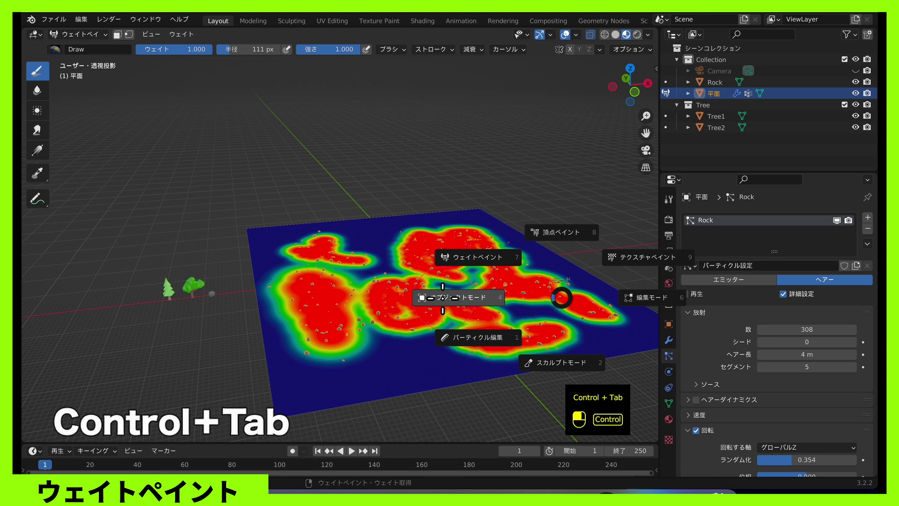
scroll("up", 3)
scroll("down", 3)
middle_click(477, 318)
scroll("up", 3)
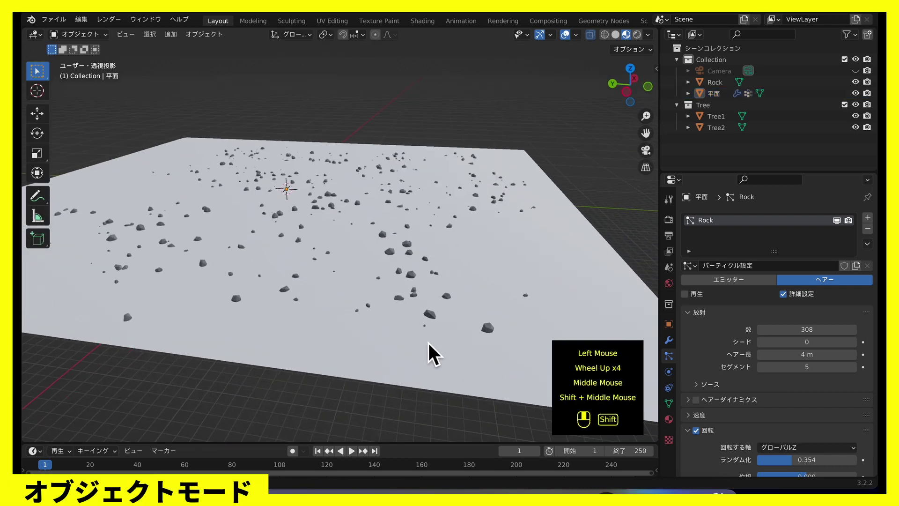
scroll("down", 3)
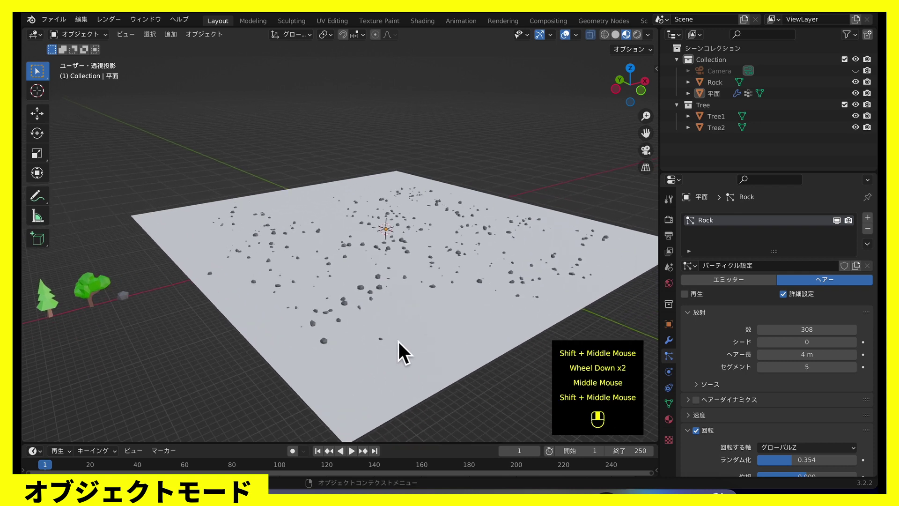
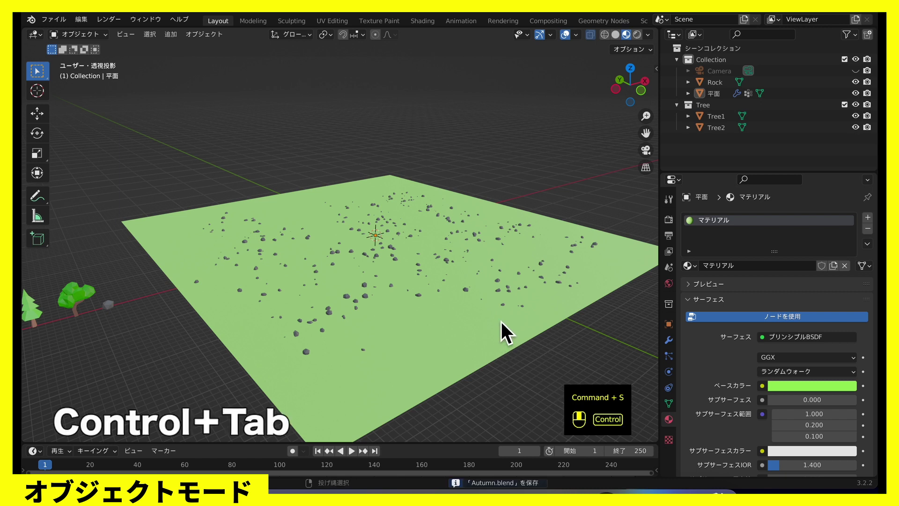
Step: Return the plane to weight paint mode showing the Rock blotches
key("ctrl+Tab")
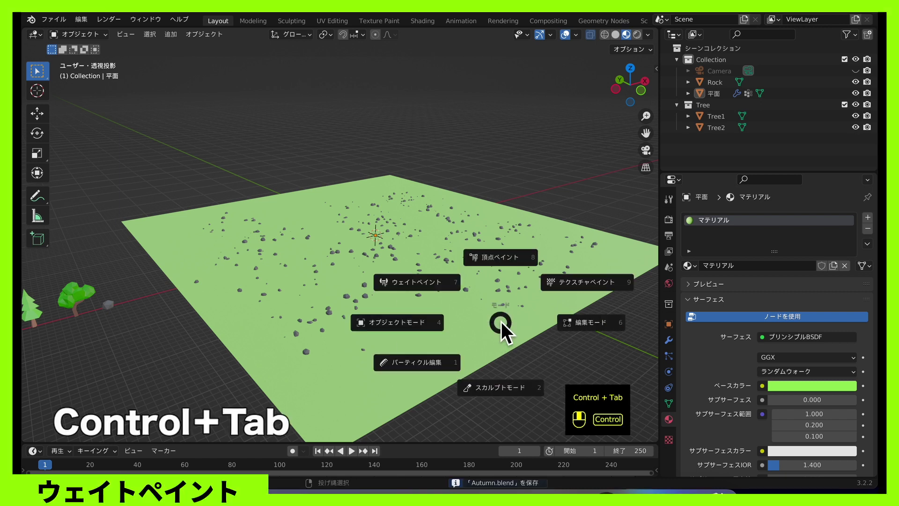
middle_click(506, 329)
key("ctrl+Tab")
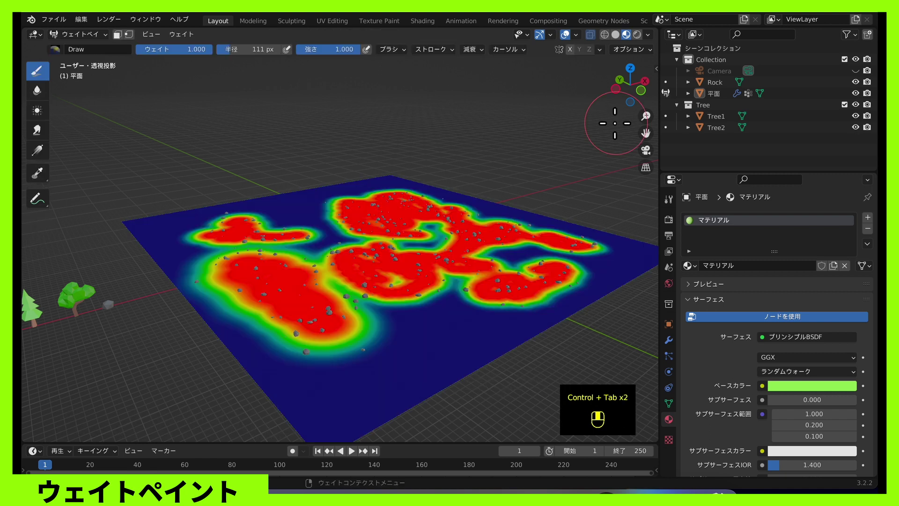
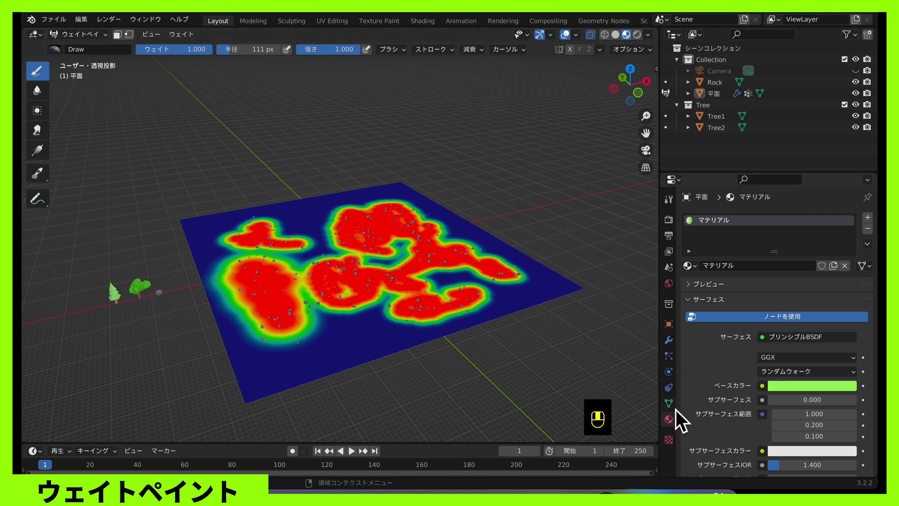
Step: Add a vertex group named Tree to the plane and paint its first weight blotch
left_click(675, 413)
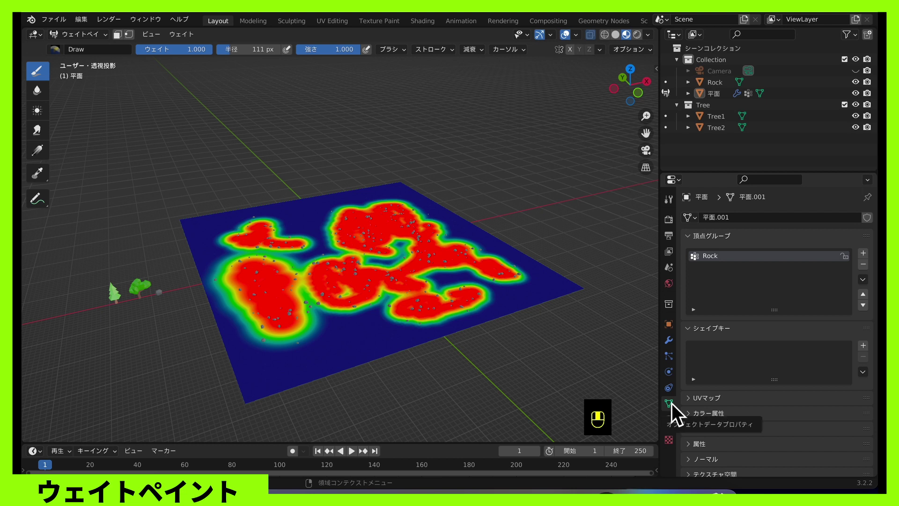
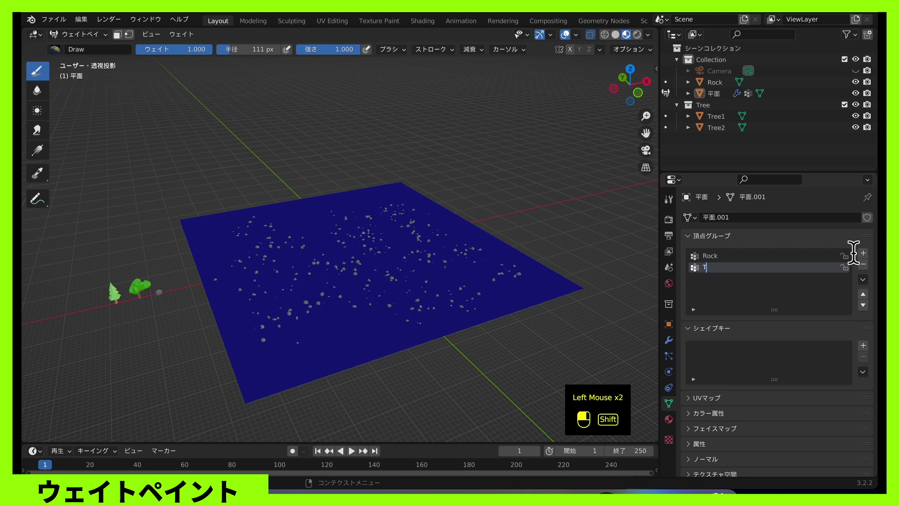
key("e")
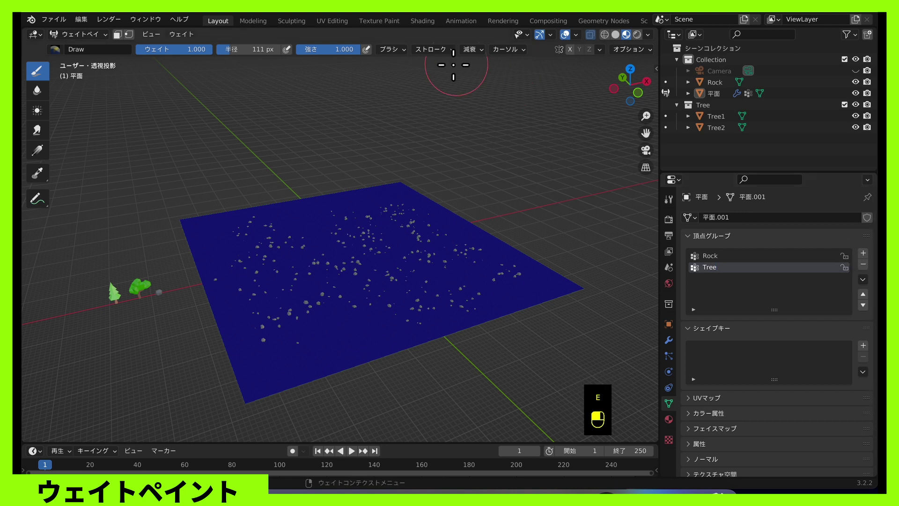
scroll("up", 3)
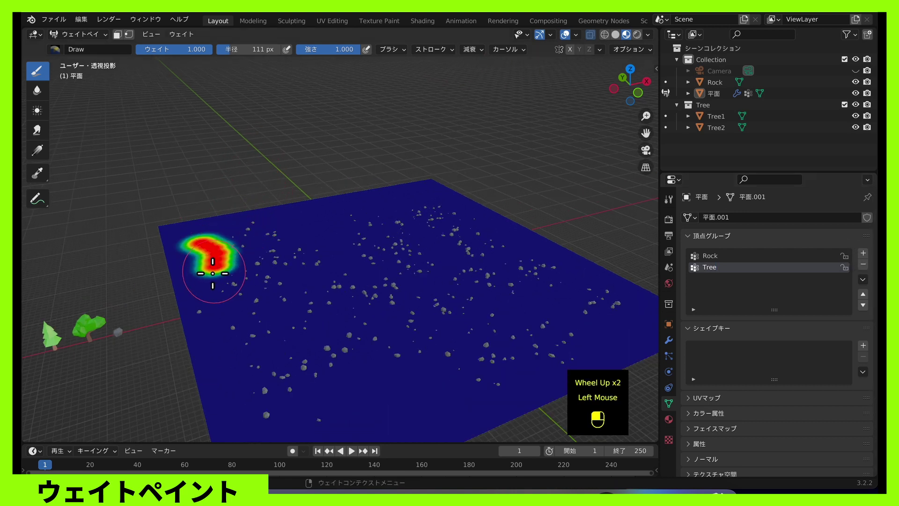